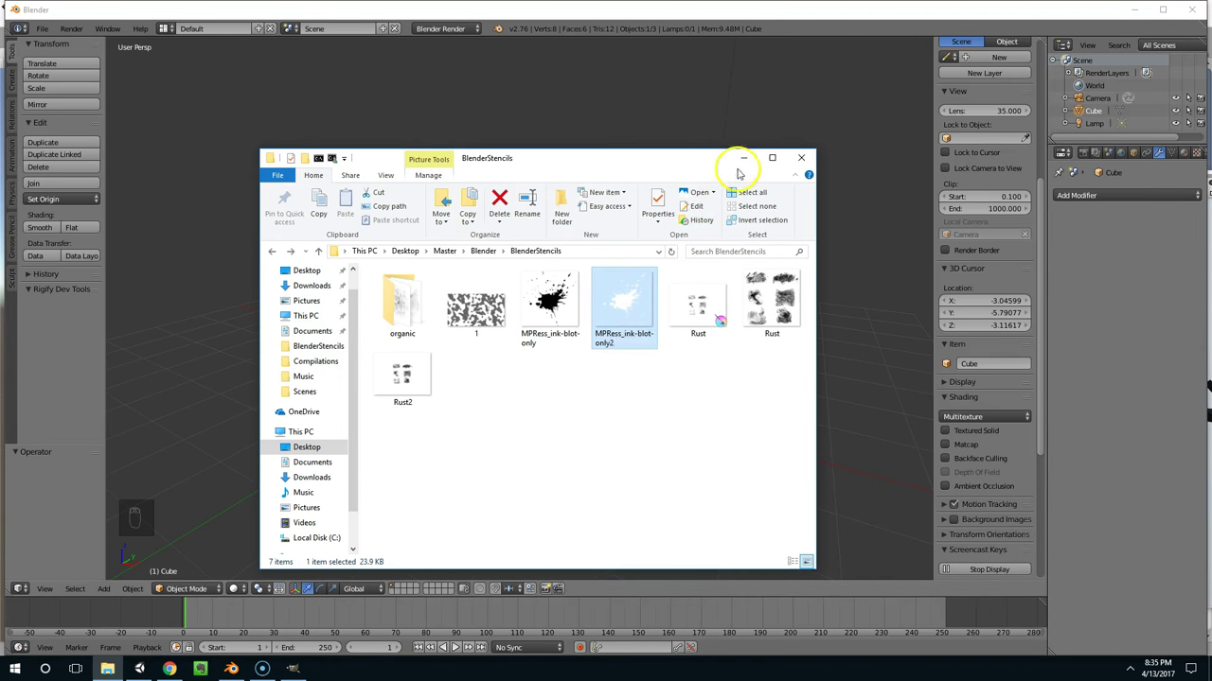
- Put the BlenderStencils Explorer window away so the Blender scene shows again
drag(621, 277, 492, 346)
- Enter edit mode and add a white 1024x1024 texture paint slot named Splat1
key(Tab)
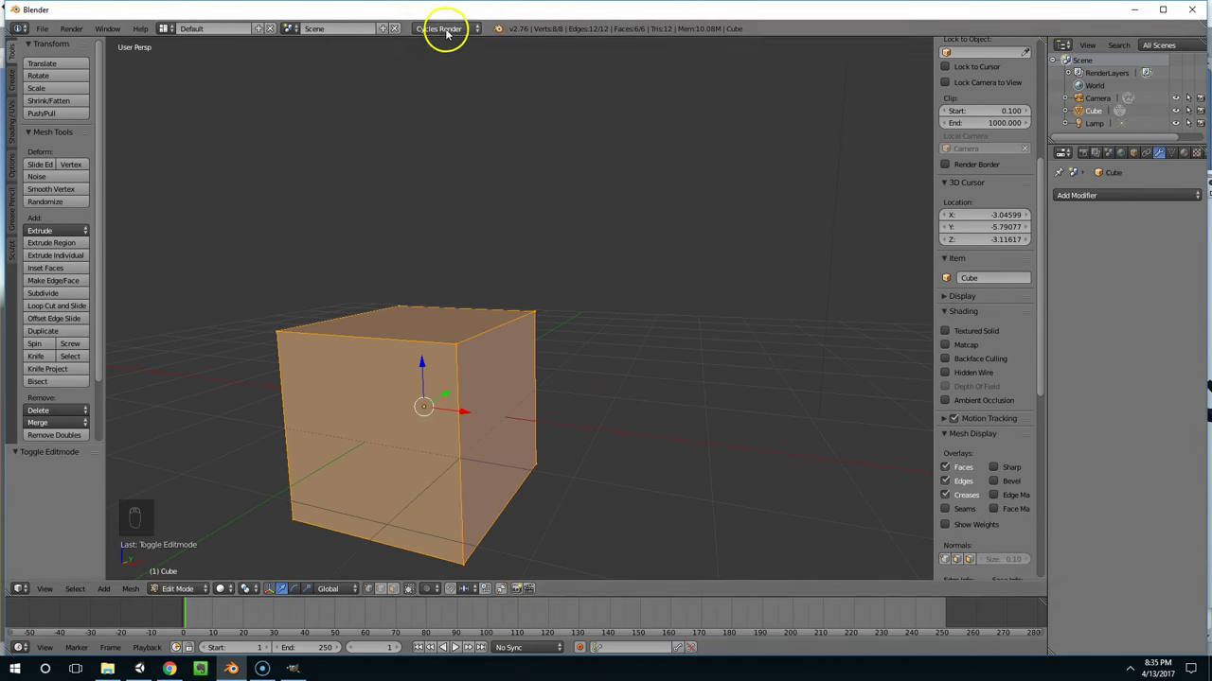
drag(186, 589, 32, 92)
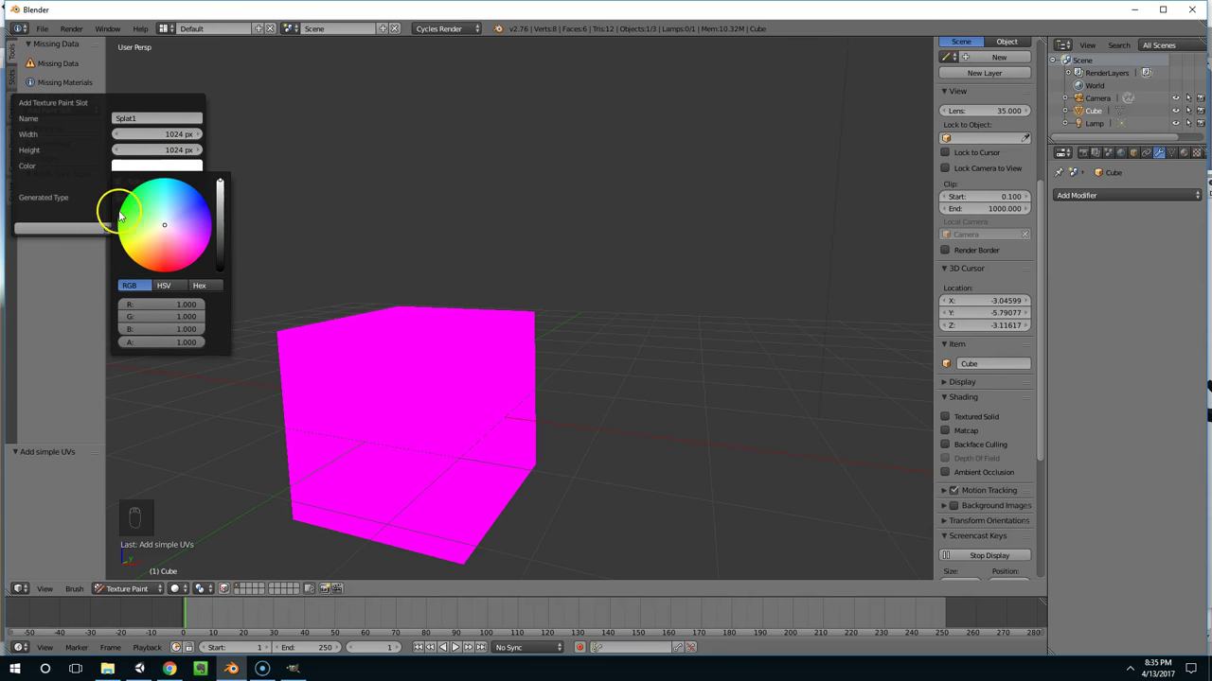
drag(338, 311, 463, 325)
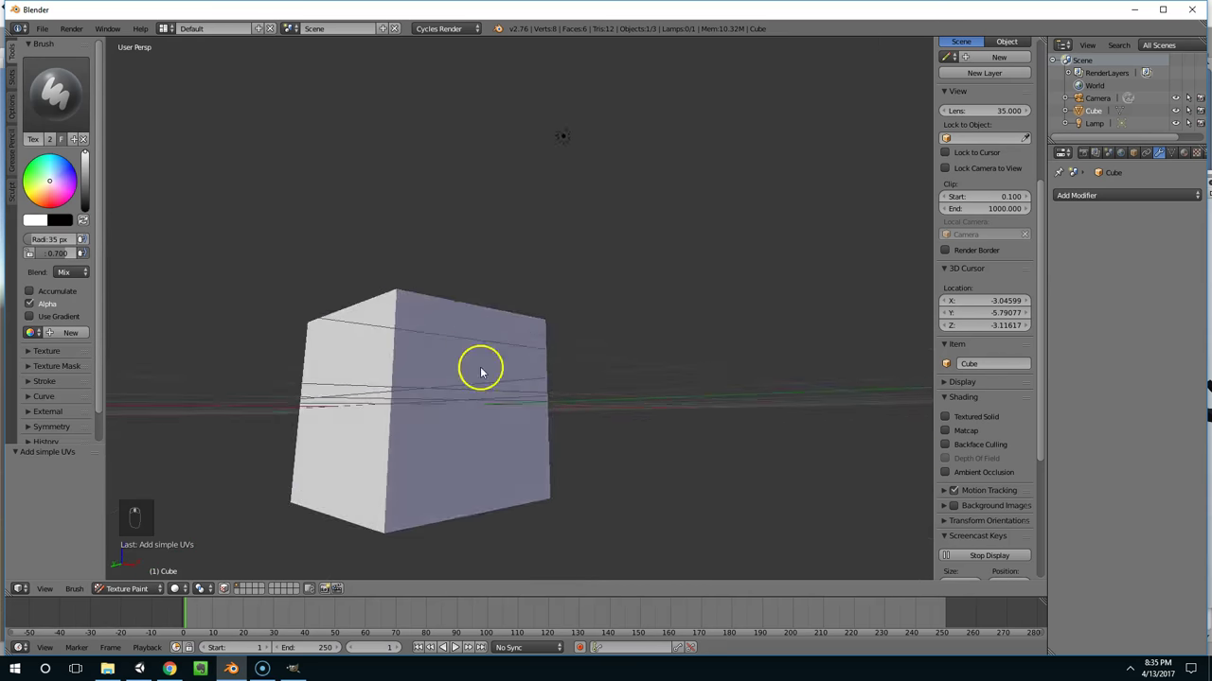
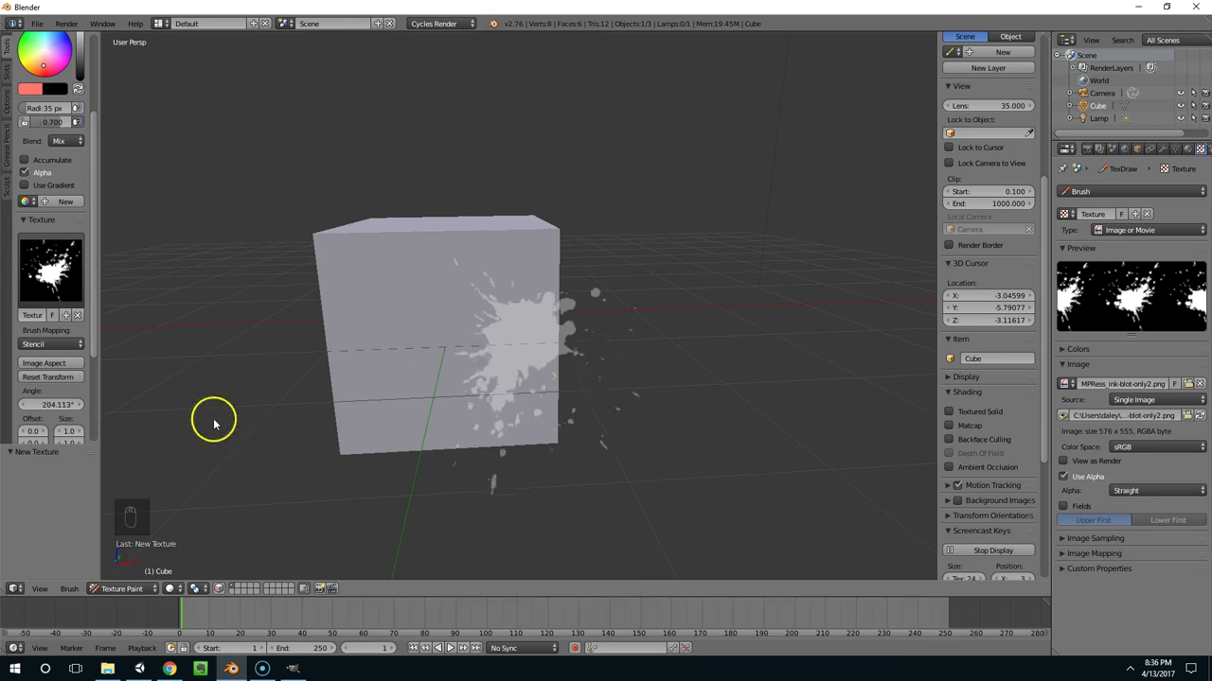
- Rotate, shrink and move the splatter stencil onto the cube face with an orange-red brush
right_click(58, 281)
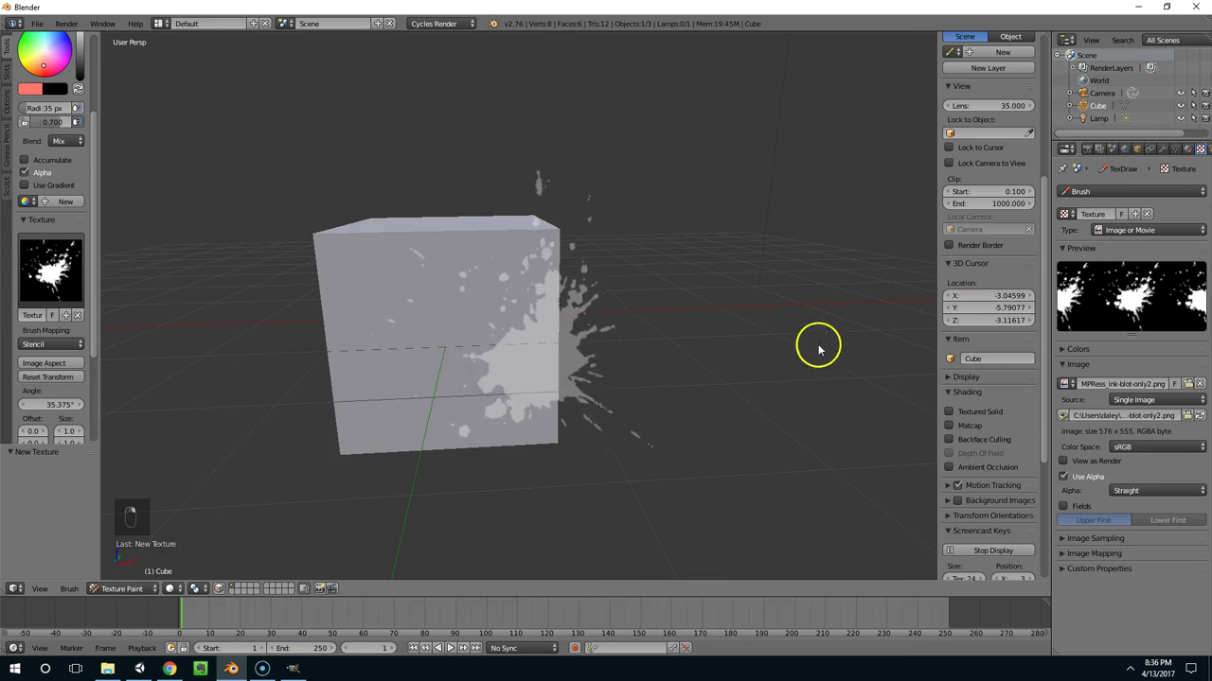
right_click(58, 281)
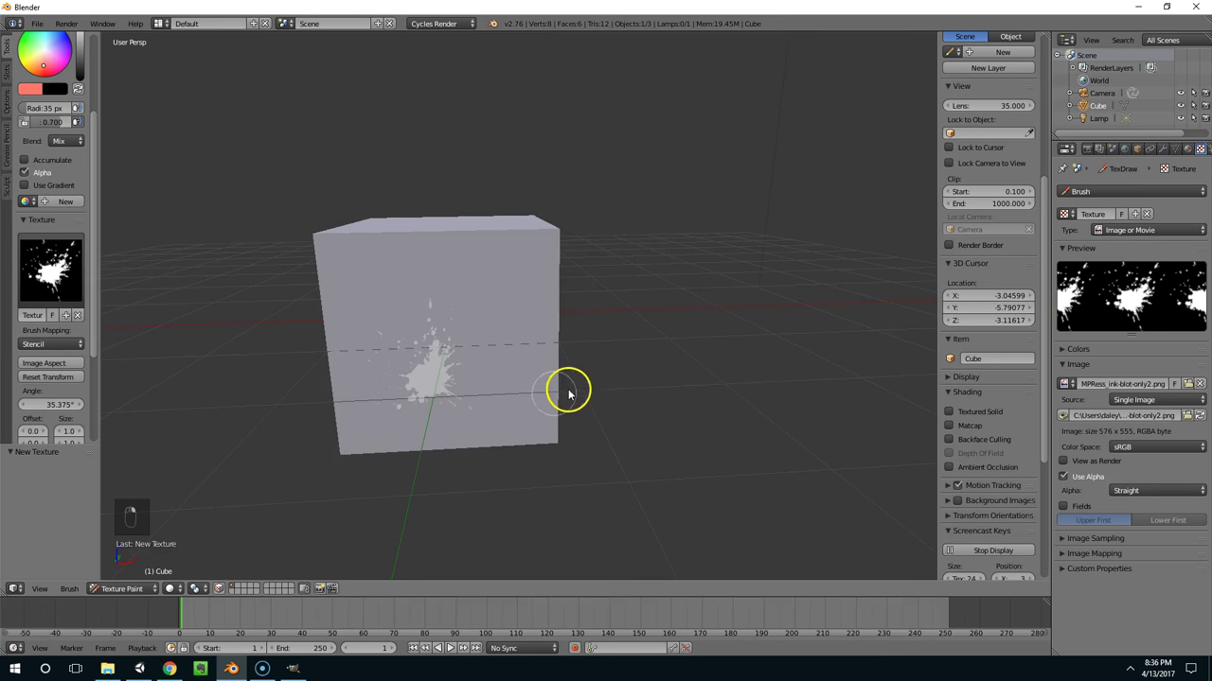
click(58, 281)
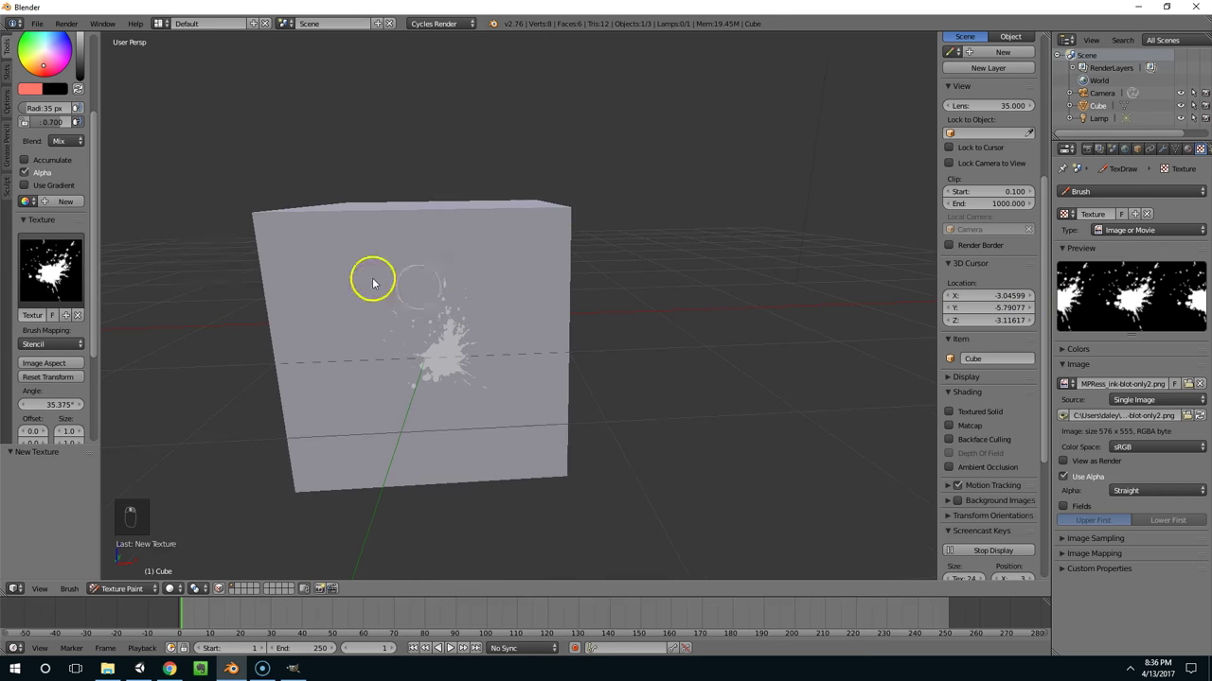
- Paint several overlapping trial splatters through the stencil onto the face
drag(57, 282, 454, 357)
drag(463, 336, 454, 358)
drag(455, 358, 557, 341)
drag(557, 341, 42, 87)
drag(42, 87, 407, 338)
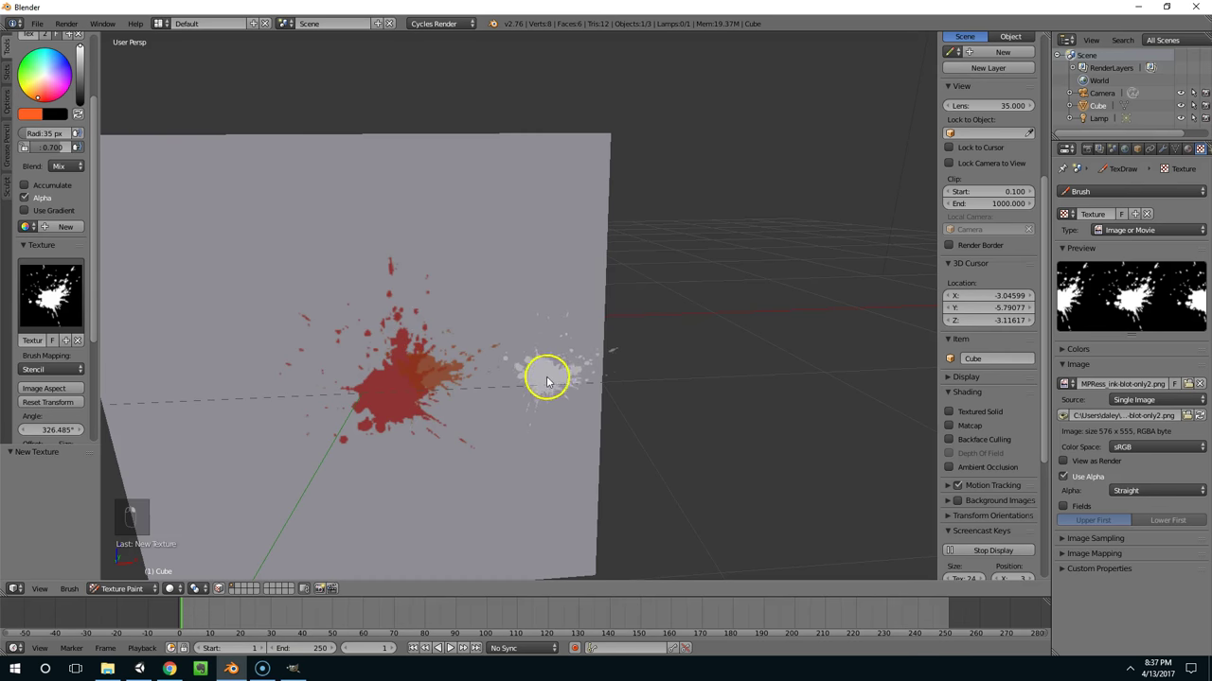
- Undo the trial splatter strokes so the cube face is unpainted again
key(ctrl+z)
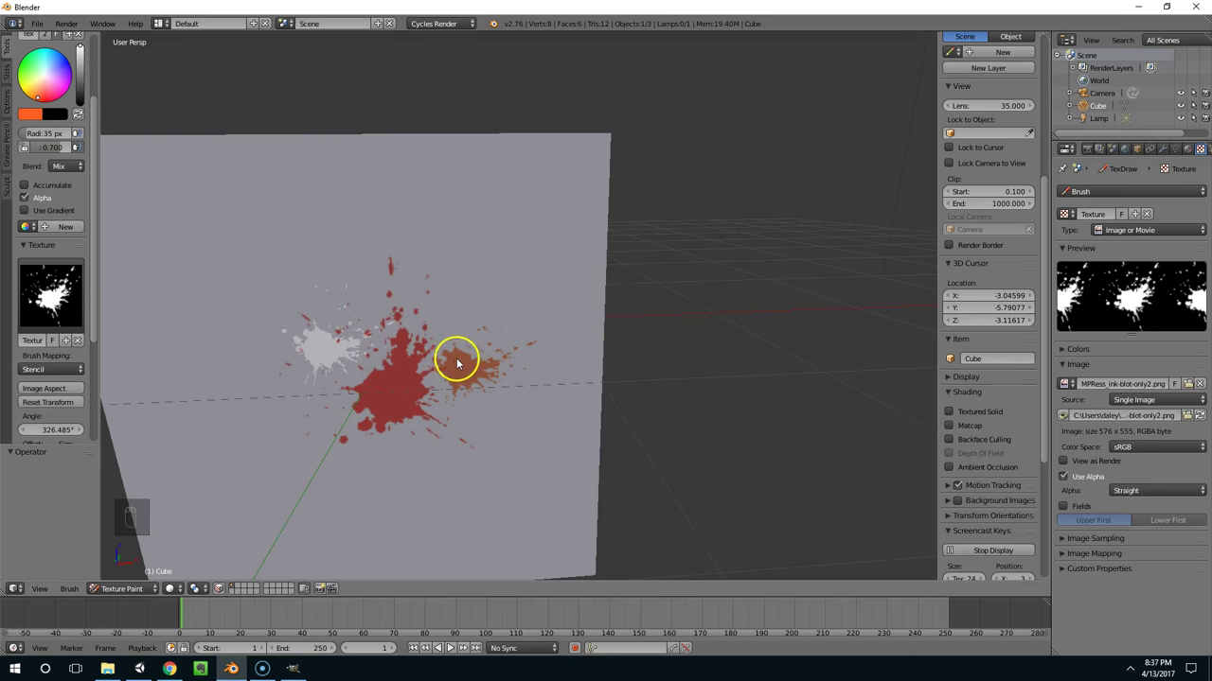
key(ctrl+z)
key(ctrl+z)
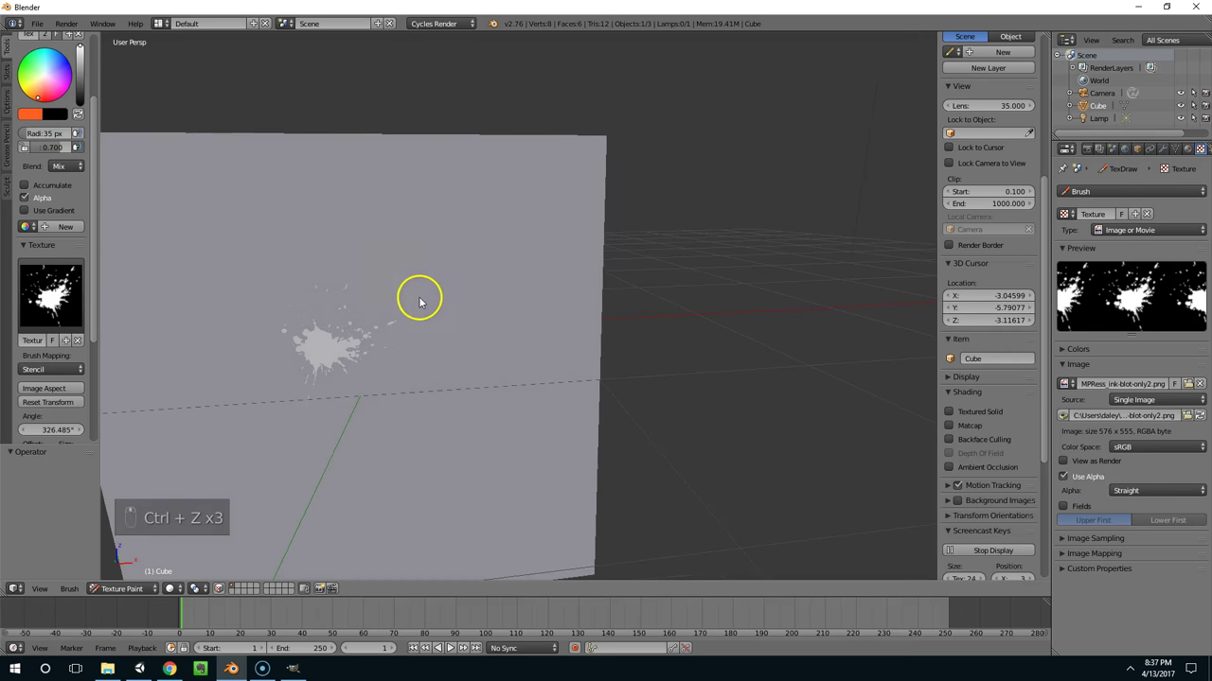
- View the blank 4096x4096 image in the UV Editing layout, then show the Scripting layout log
drag(412, 300, 176, 27)
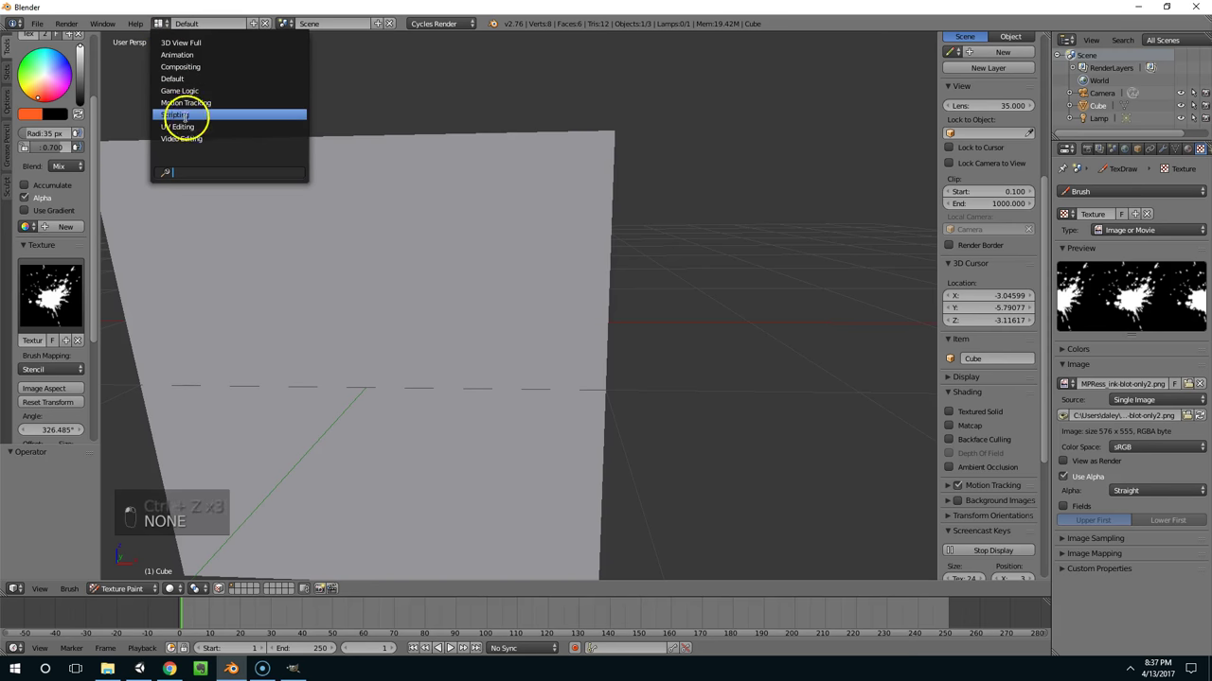
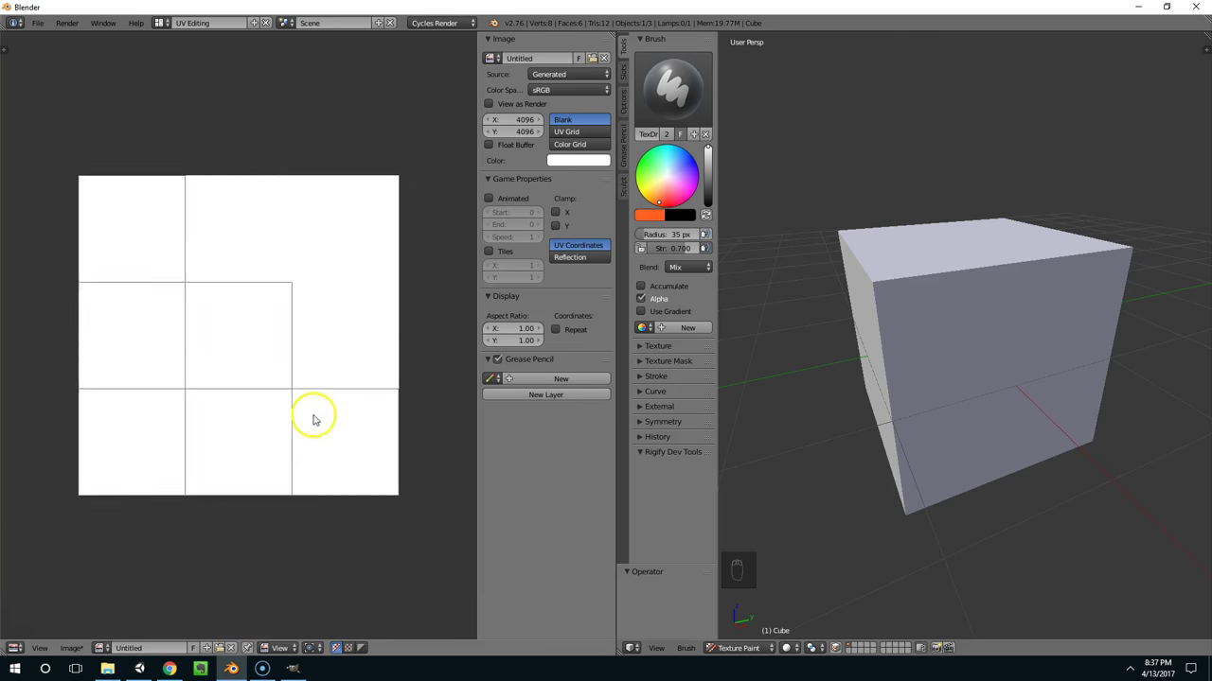
right_click(956, 241)
drag(923, 231, 980, 400)
drag(971, 415, 981, 400)
key(ctrl+z)
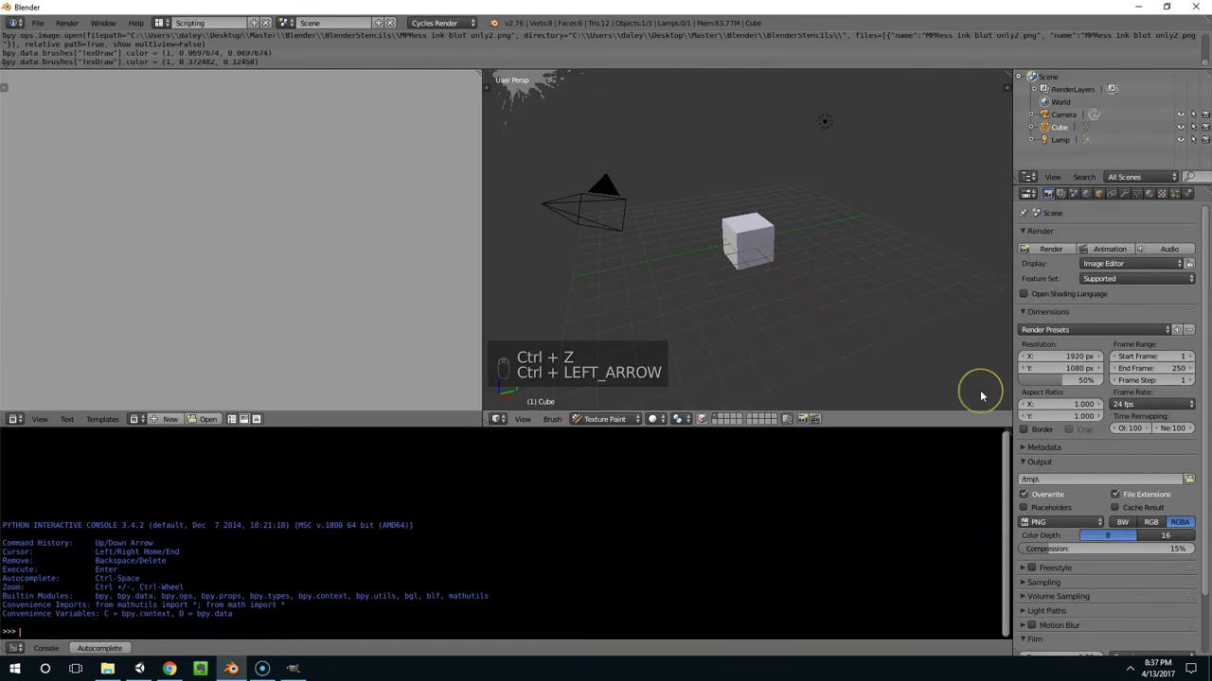
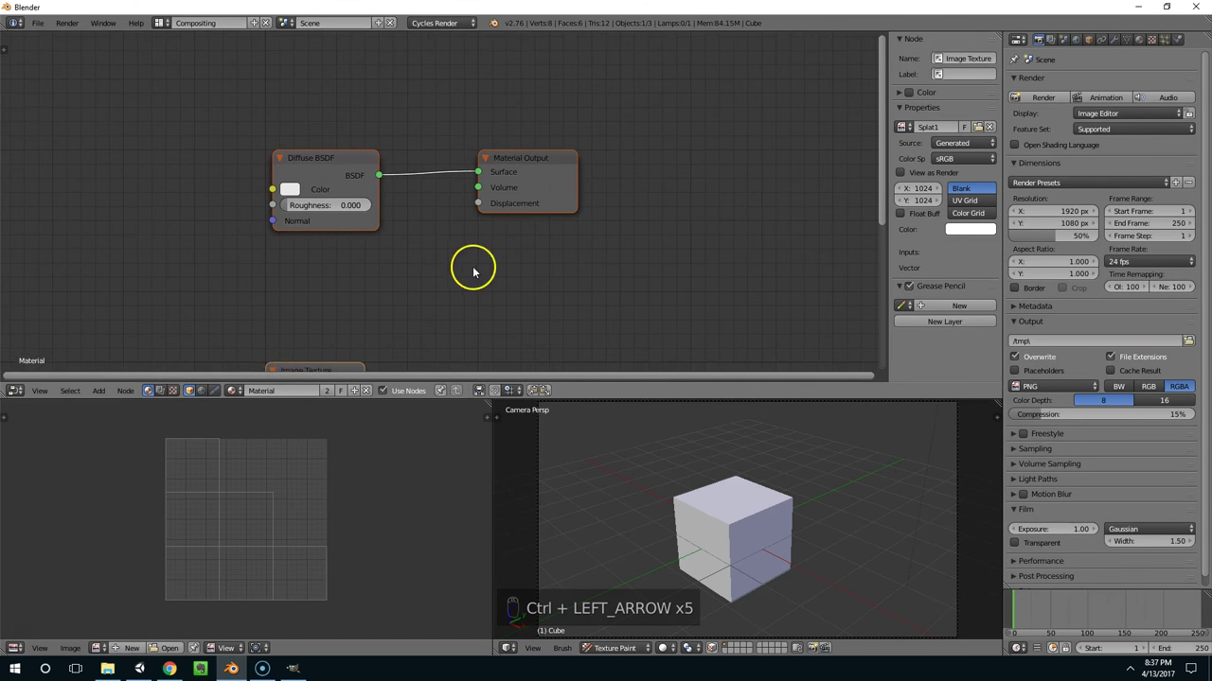
- Fit all the cube material's nodes into view in the Compositing layout
key(shift+a)
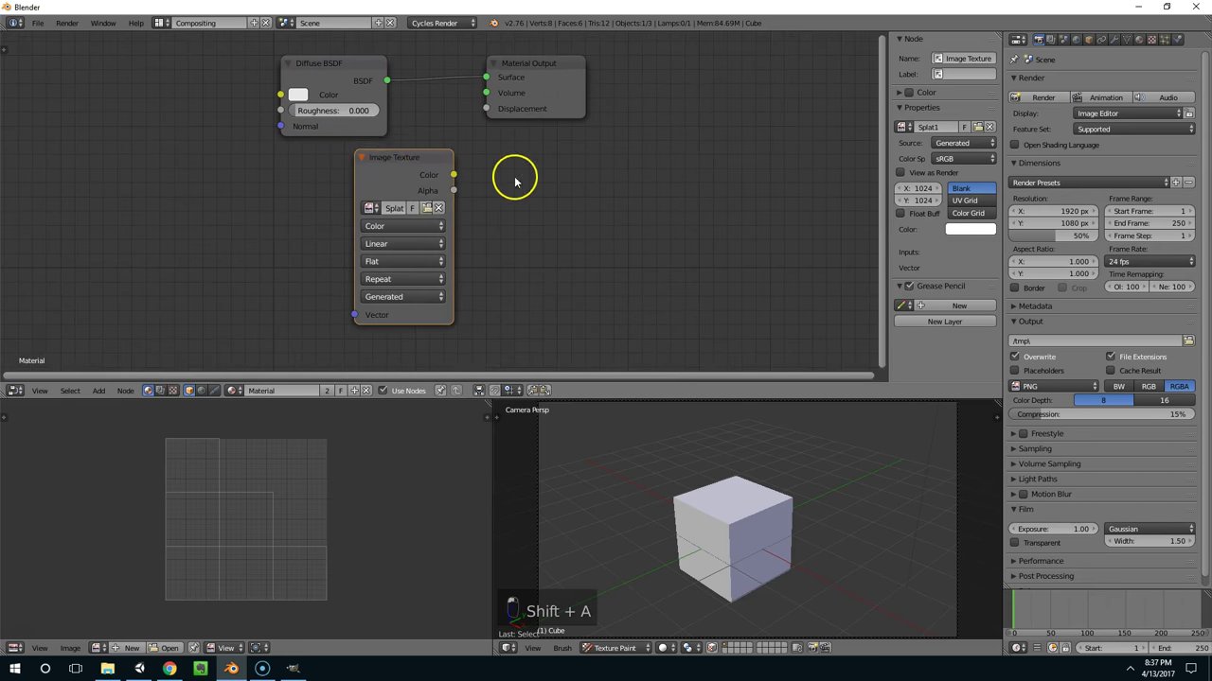
- Paint layered red splatters over the grey through the stencil onto the cube face
click(425, 177)
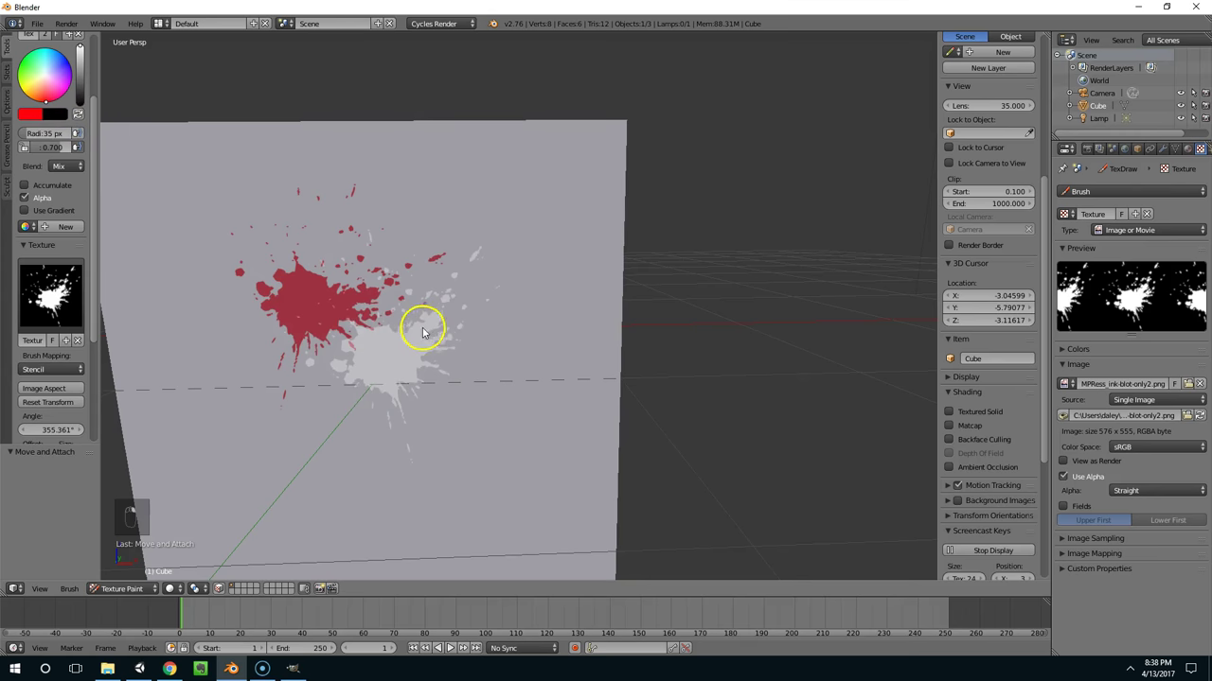
drag(467, 306, 389, 328)
drag(382, 331, 391, 310)
drag(391, 310, 385, 473)
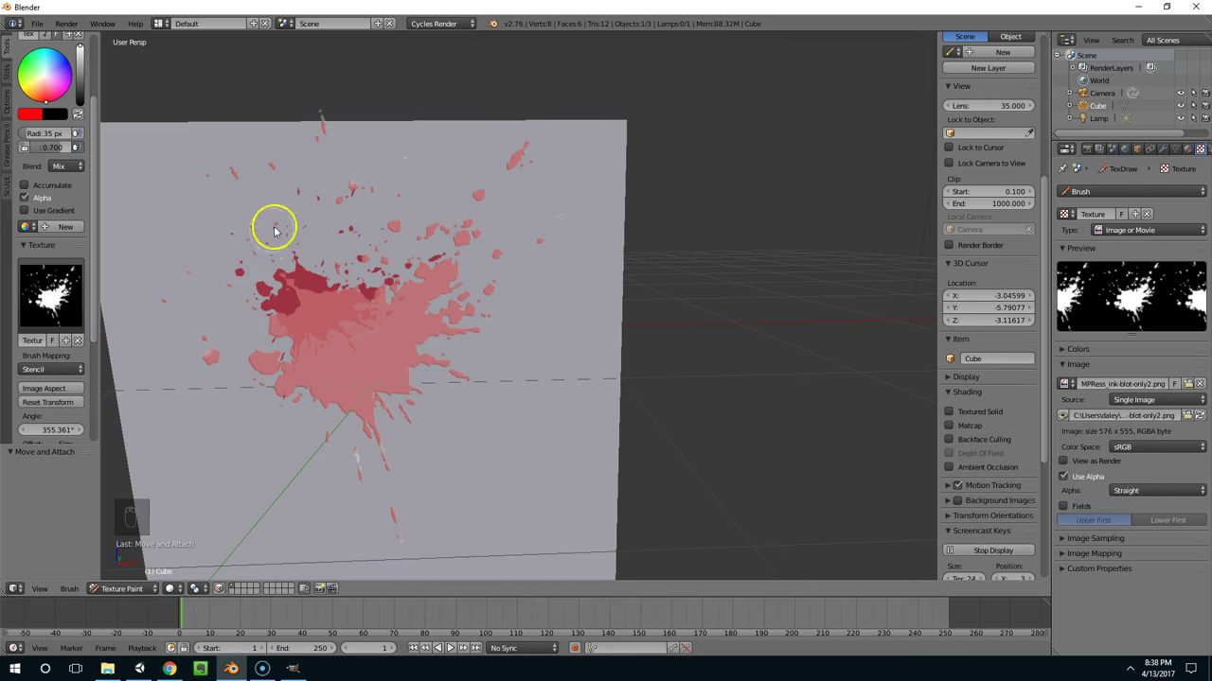
drag(379, 379, 461, 487)
drag(439, 443, 538, 296)
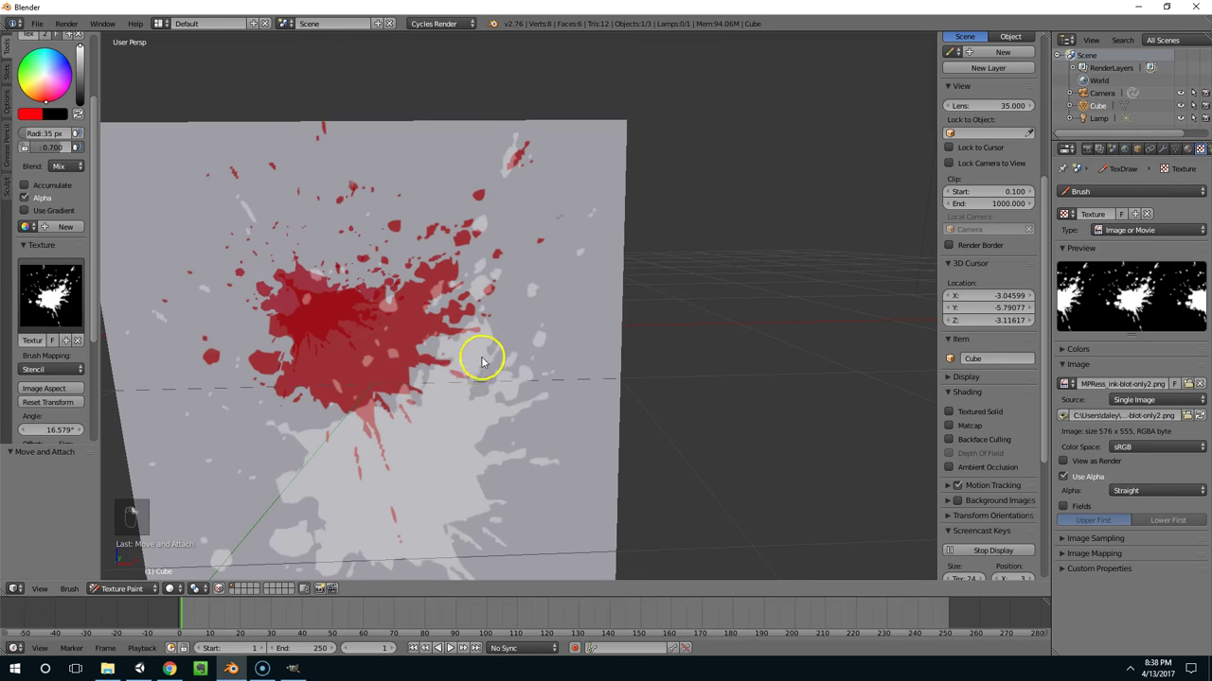
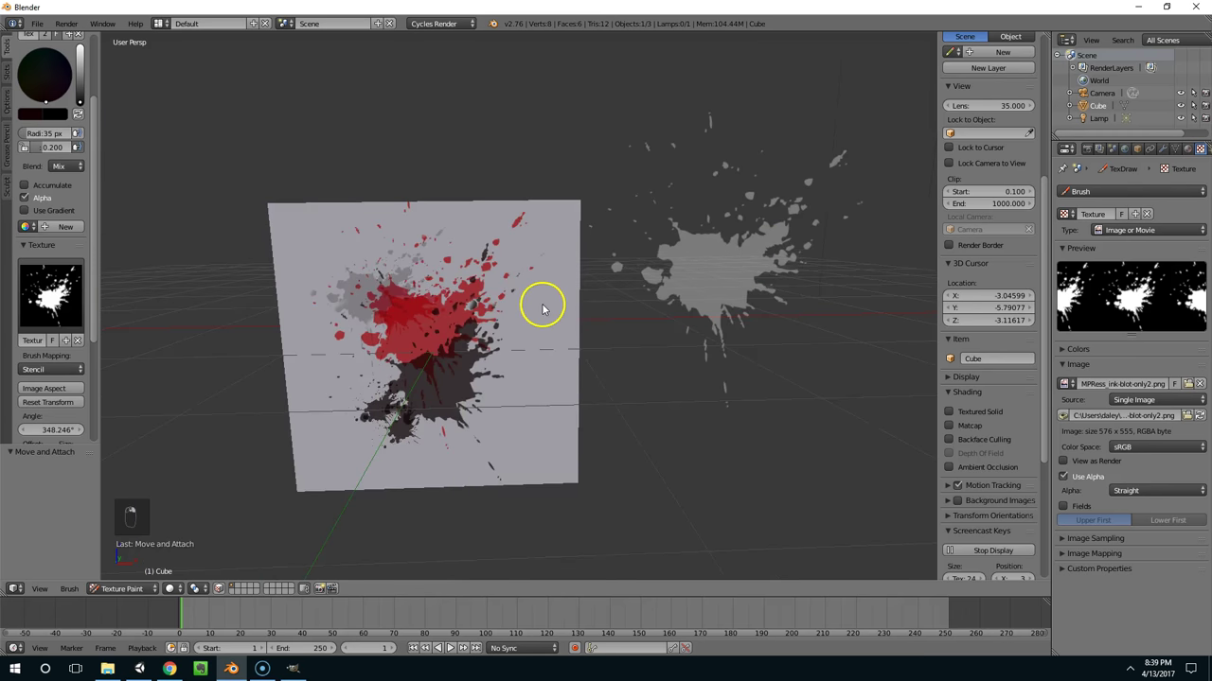
- Orbit the view to inspect the painted cube from the side
middle_click(544, 306)
middle_click(546, 286)
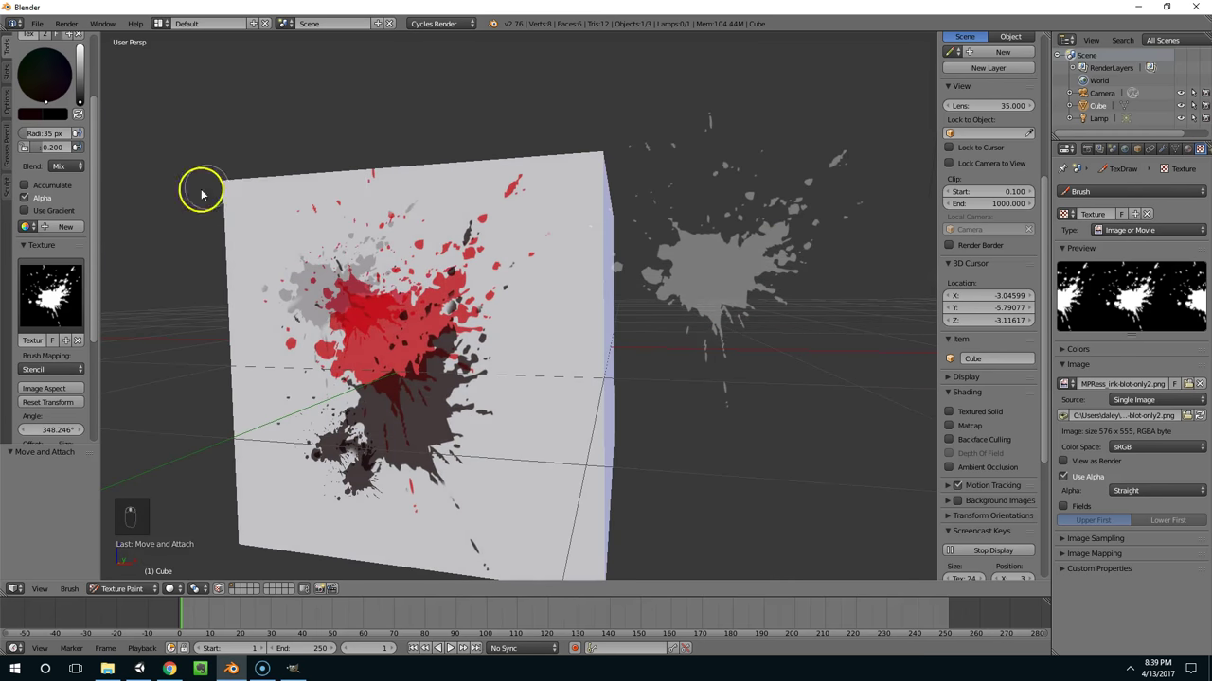